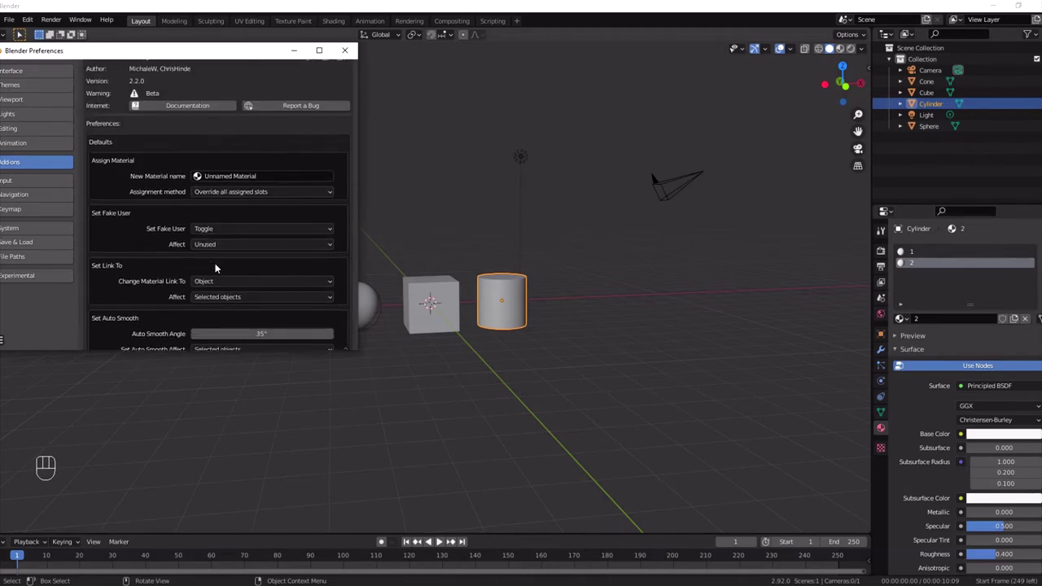
Close the Blender Preferences window, returning to the four-shape scene
{"action": "left_click_drag", "start_coordinate": [514, 328], "coordinate": [513, 339]}
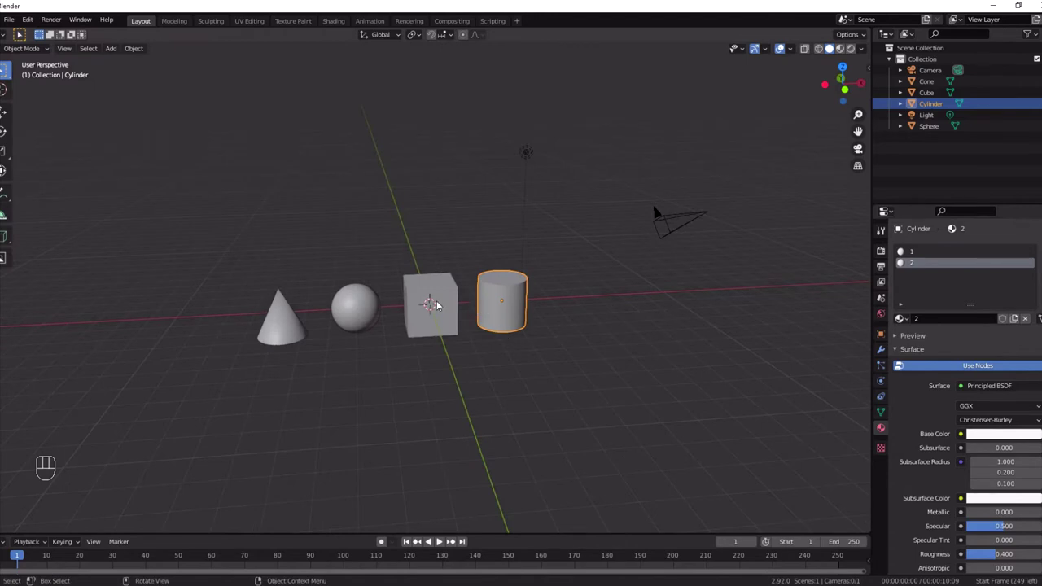
Assign material 3 to the cube via the Material Utilities menu (Shift+Q)
{"action": "left_click", "coordinate": [439, 304]}
{"action": "key", "text": "shift+q"}
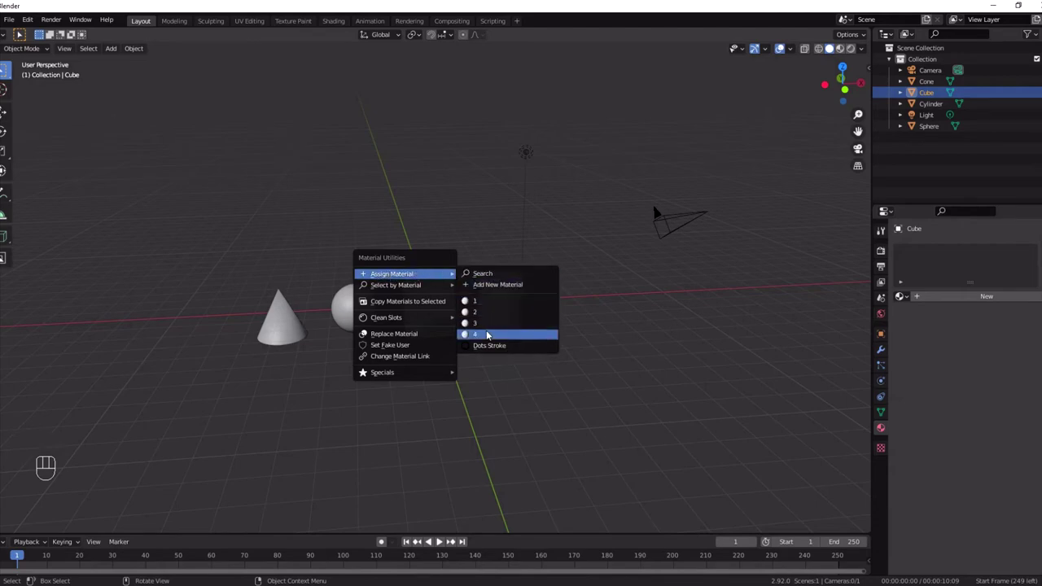
{"action": "key", "text": "shift+q"}
{"action": "key", "text": "shift+q"}
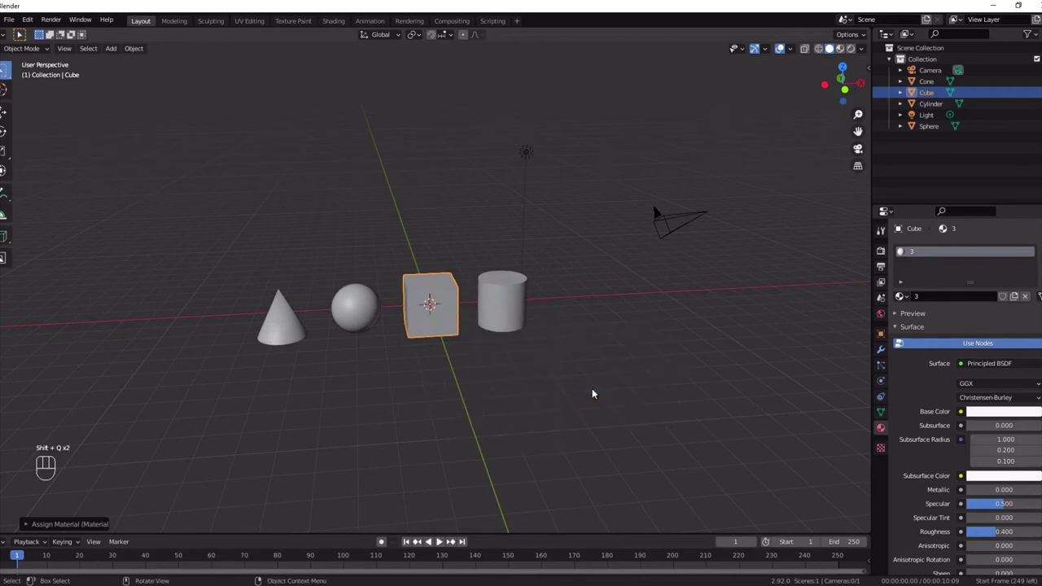
Assign material 4 to the sphere the same way and check the result
{"action": "key", "text": "shift+q"}
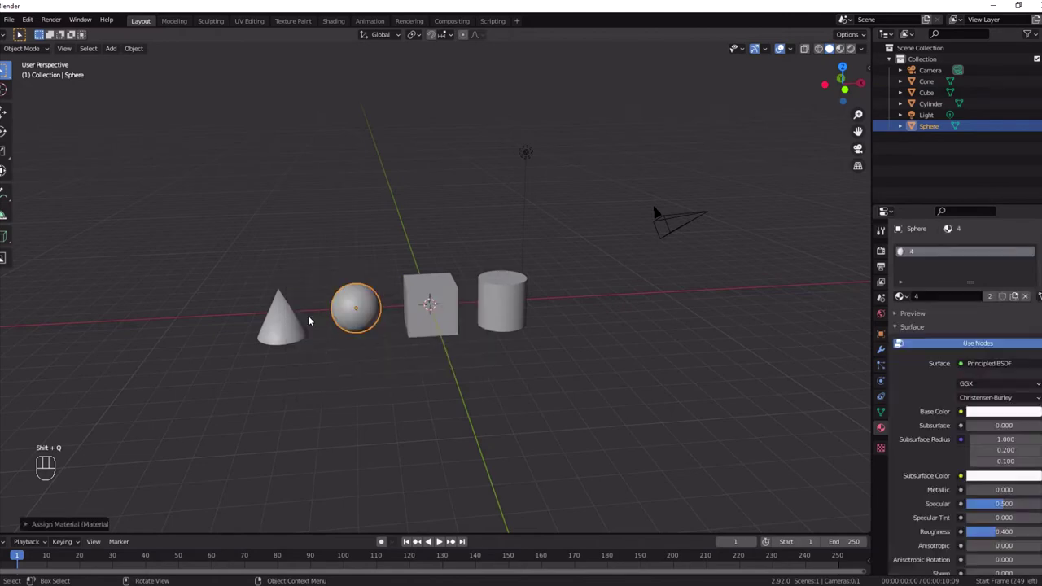
{"action": "key", "text": "shift+q"}
{"action": "left_click", "coordinate": [344, 354]}
{"action": "left_click", "coordinate": [426, 318]}
{"action": "key", "text": "shift+q"}
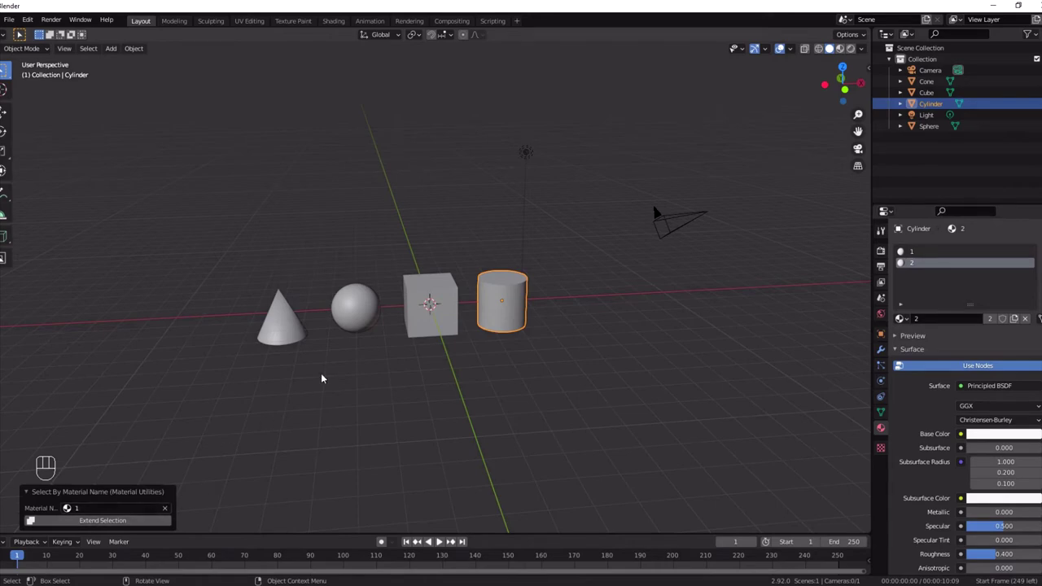
Select objects by material 4 (sphere), then by material 2 (cone and cylinder), then deselect all
{"action": "left_click", "coordinate": [387, 392]}
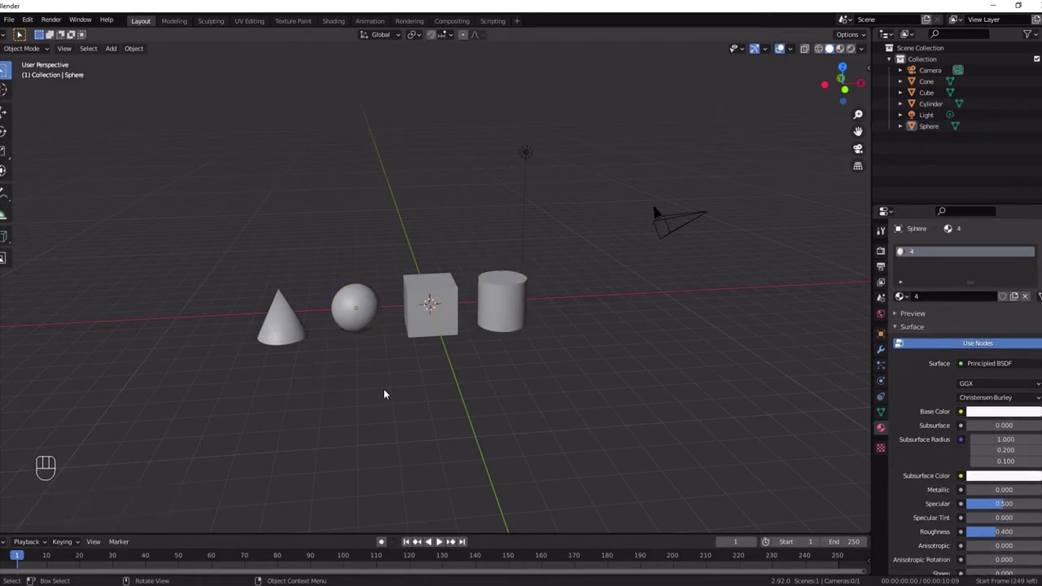
{"action": "key", "text": "shift+q"}
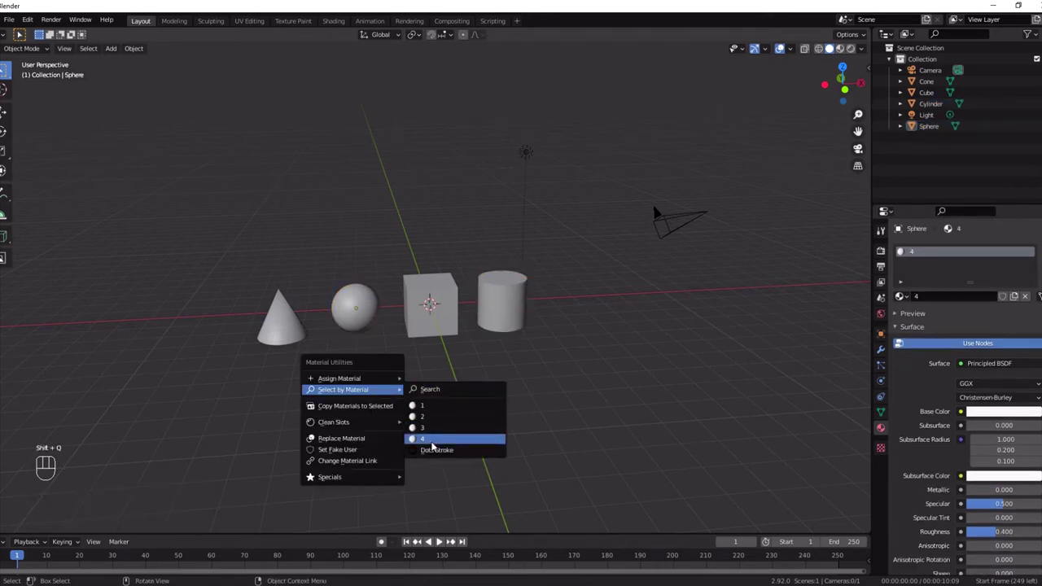
{"action": "key", "text": "shift+q"}
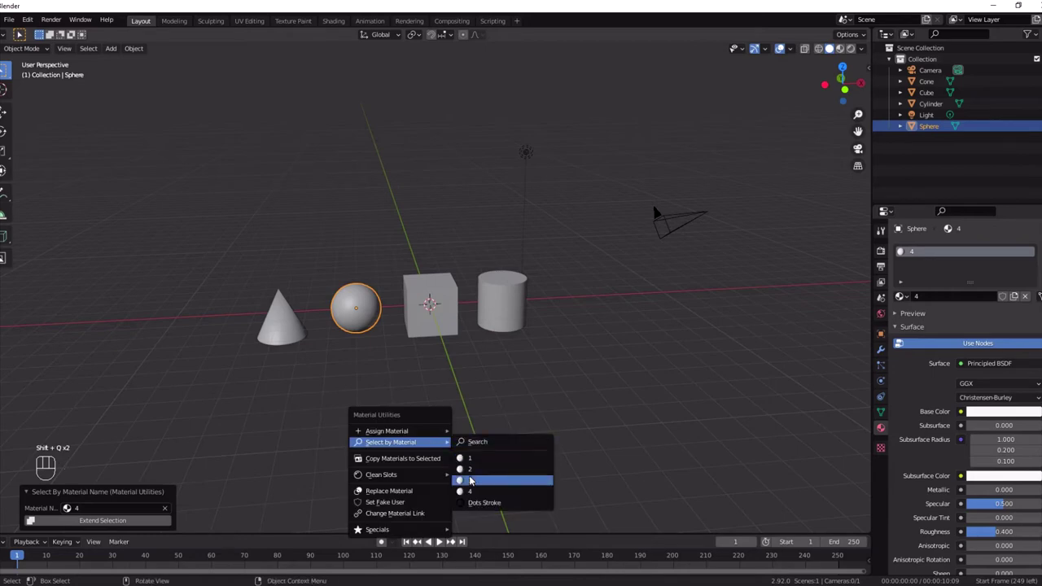
{"action": "key", "text": "shift+q"}
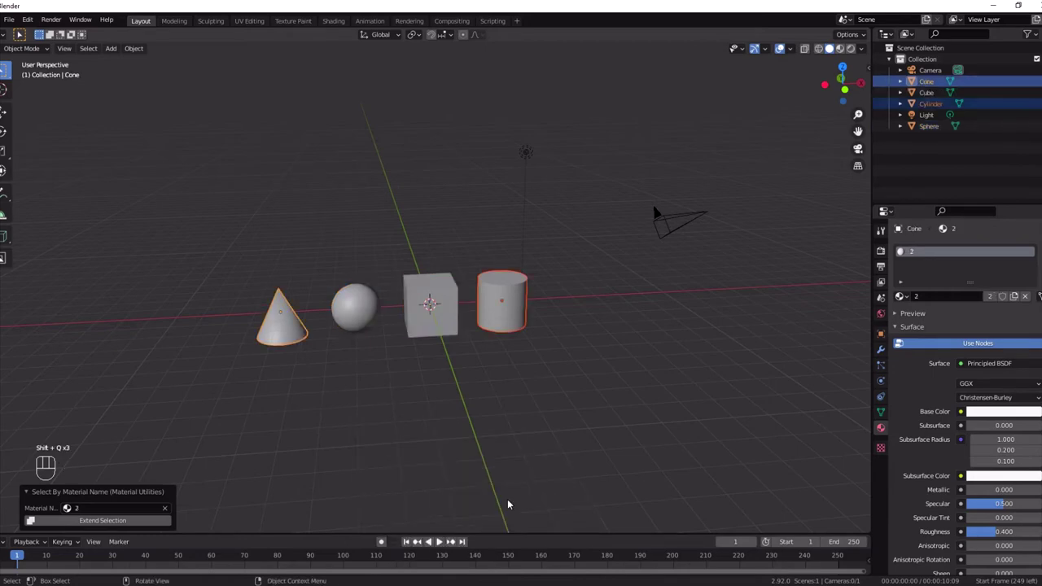
{"action": "key", "text": "shift+q"}
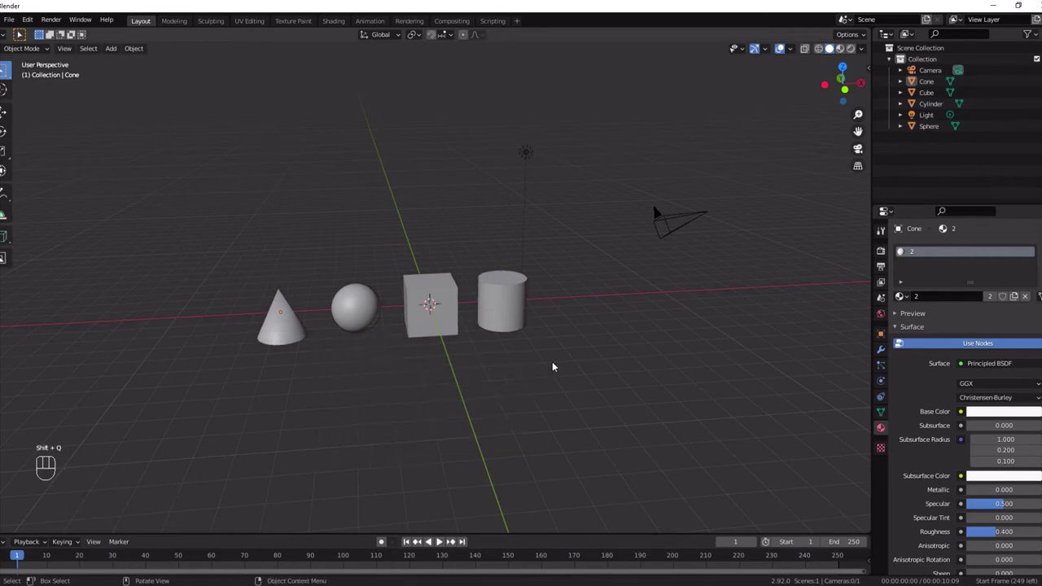
Select all four shapes with the cylinder active and copy its materials 1 and 2 to the others
{"action": "left_click", "coordinate": [555, 365]}
{"action": "left_click", "coordinate": [432, 307]}
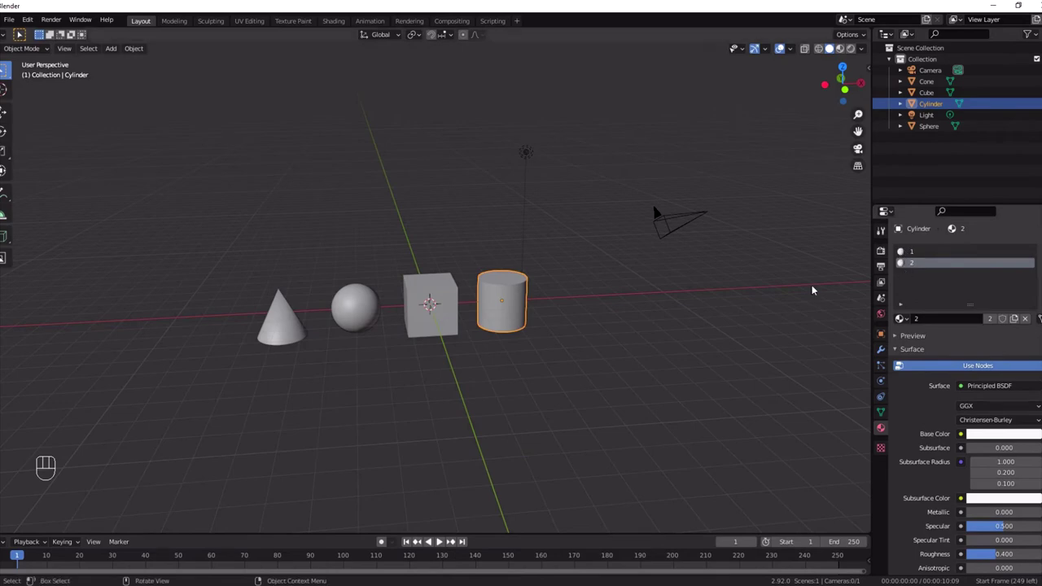
{"action": "left_click_drag", "start_coordinate": [294, 309], "coordinate": [423, 368]}
{"action": "left_click", "coordinate": [507, 298]}
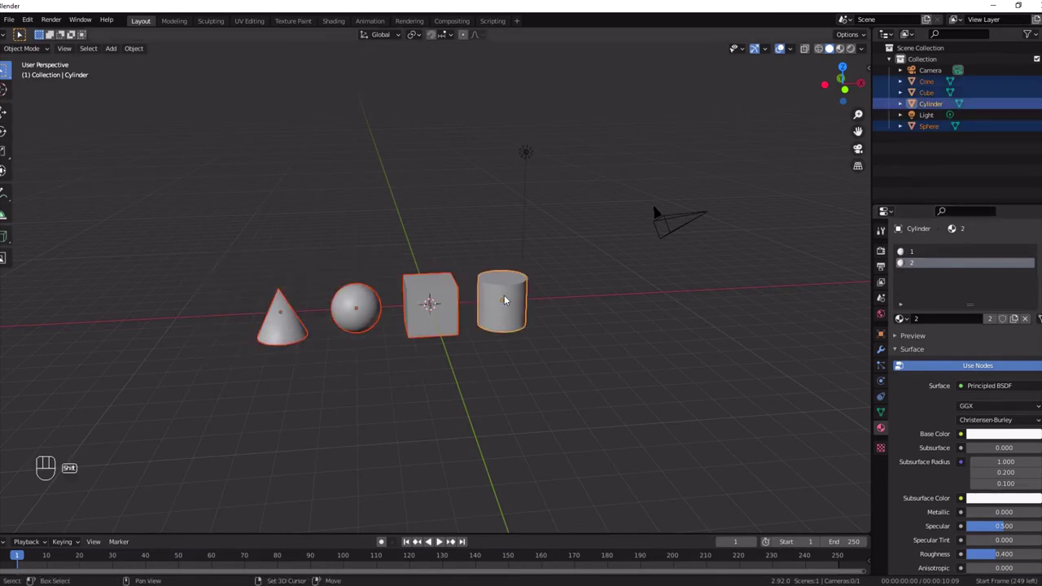
{"action": "key", "text": "shift+q"}
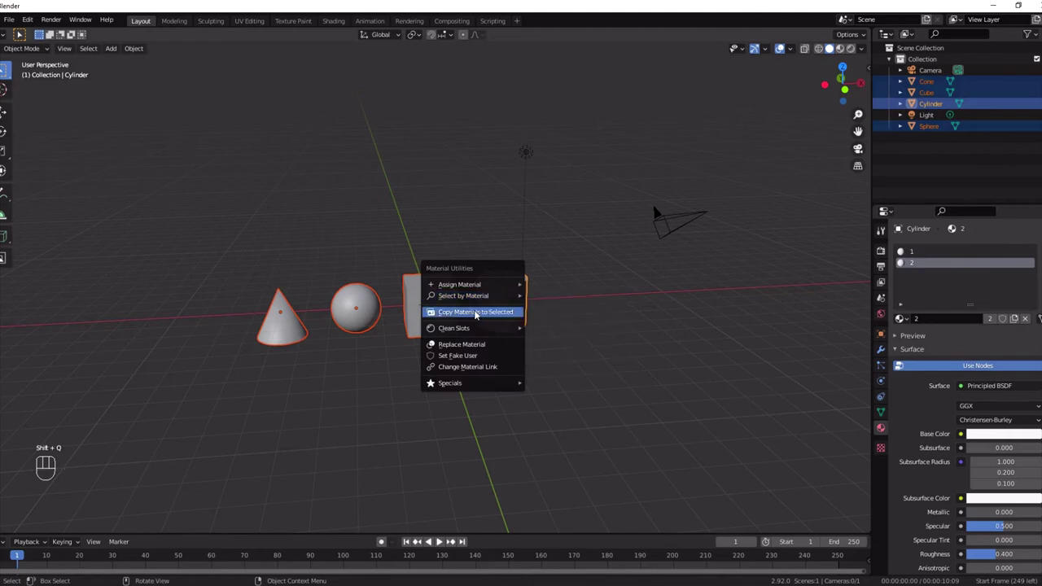
{"action": "left_click", "coordinate": [450, 377]}
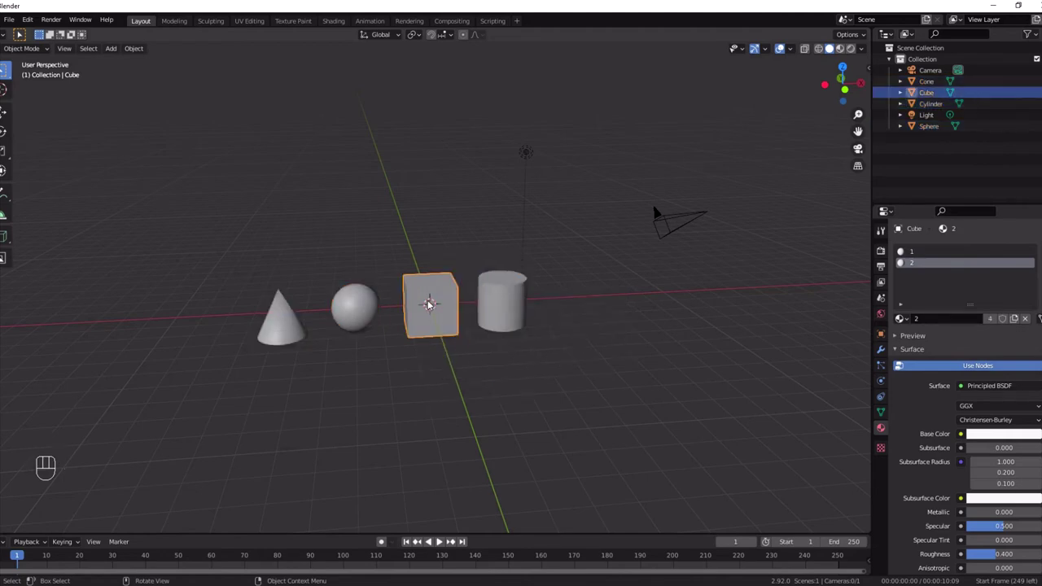
Check the cube's and cone's material slots to confirm the copied materials
{"action": "left_click", "coordinate": [364, 302]}
{"action": "left_click", "coordinate": [286, 319]}
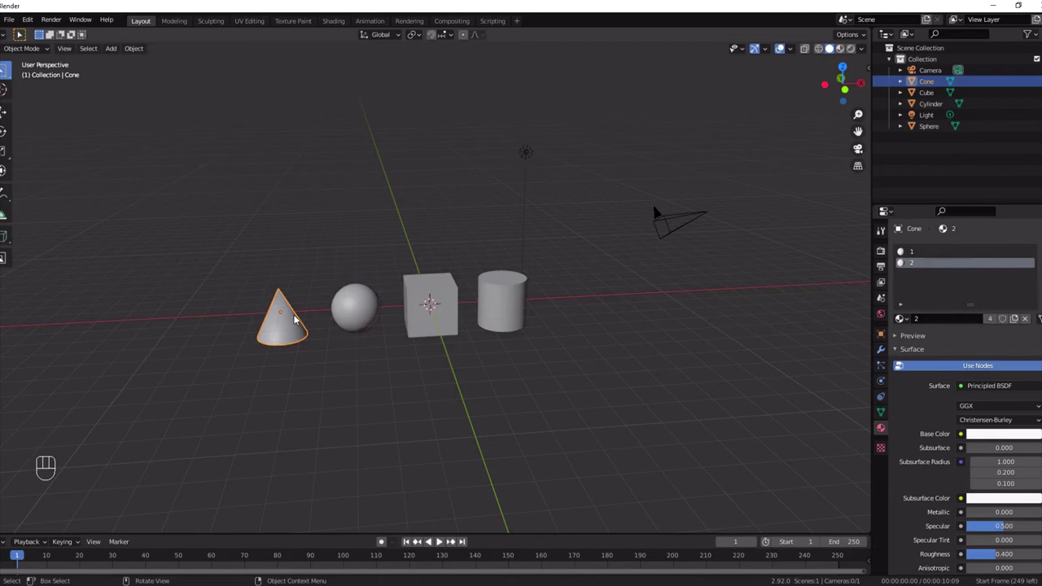
Clean the cone's slots down to material 1 (active object only) and strip all materials from the sphere
{"action": "key", "text": "shift+q"}
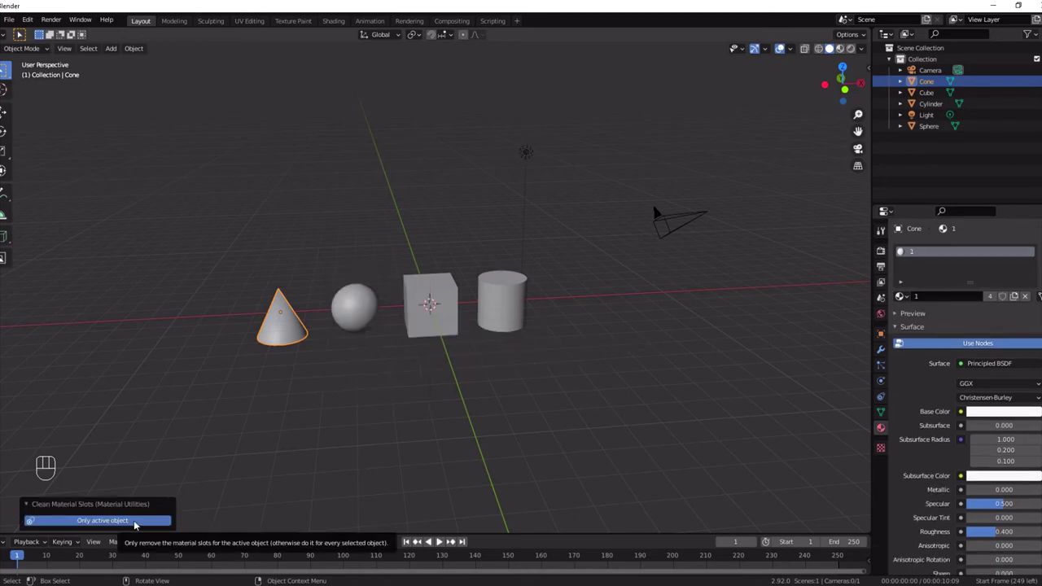
{"action": "left_click", "coordinate": [363, 301]}
{"action": "key", "text": "shift+q"}
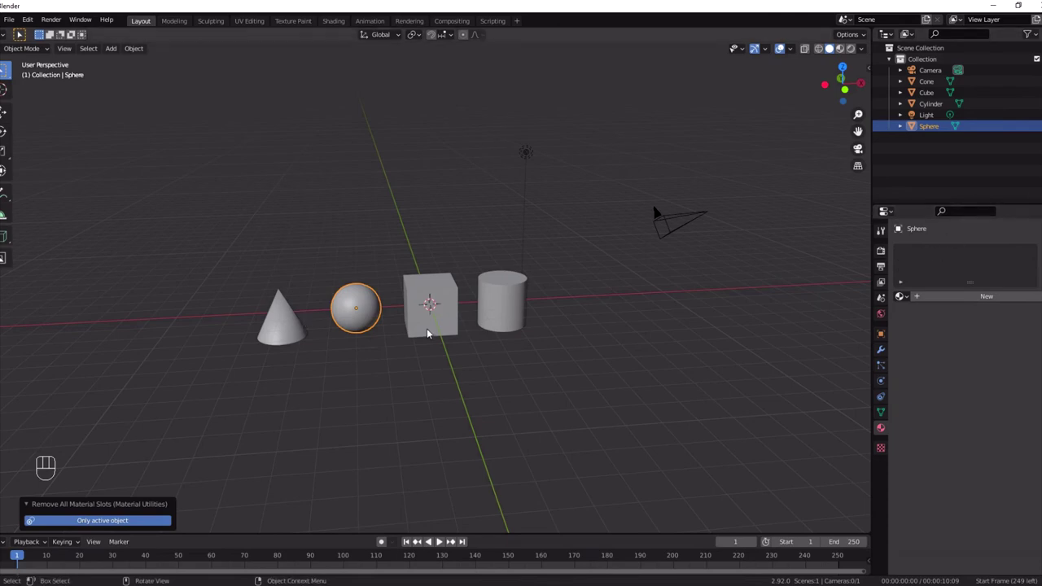
{"action": "key", "text": "shift+q"}
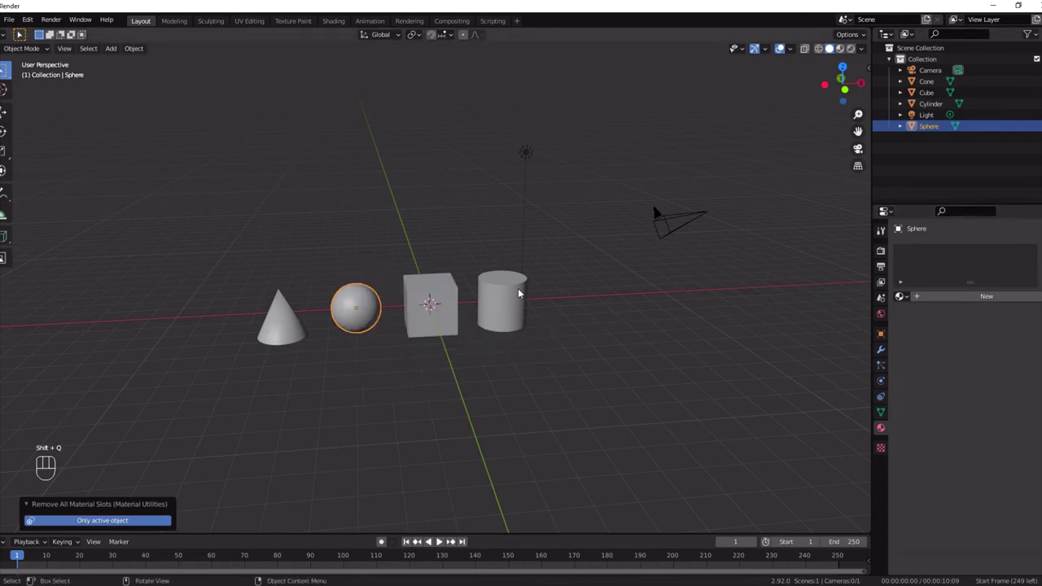
Select the cube and bring up Material Utilities to start replacing material 1
{"action": "left_click", "coordinate": [439, 299]}
{"action": "key", "text": "shift+q"}
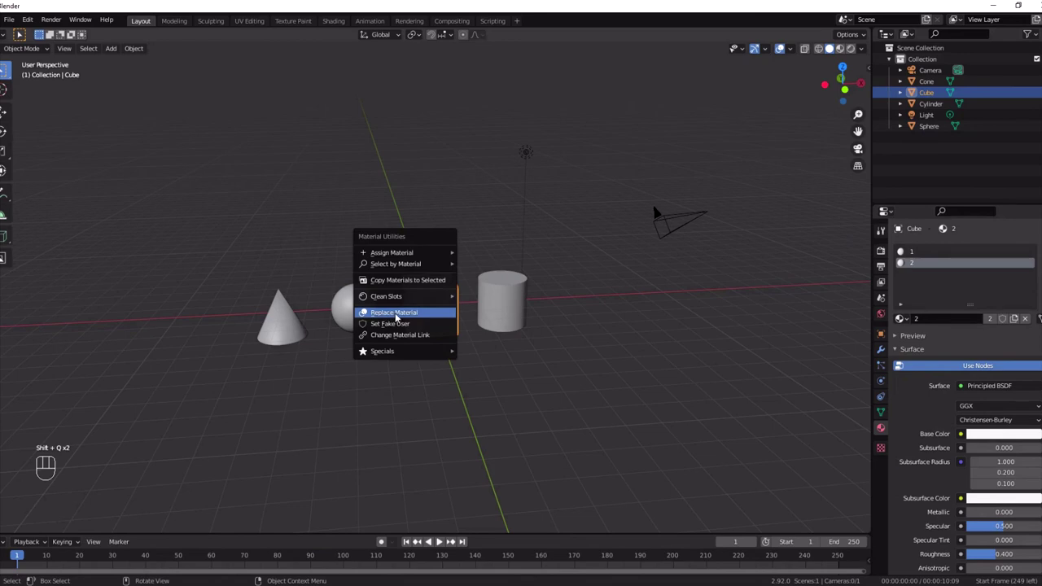